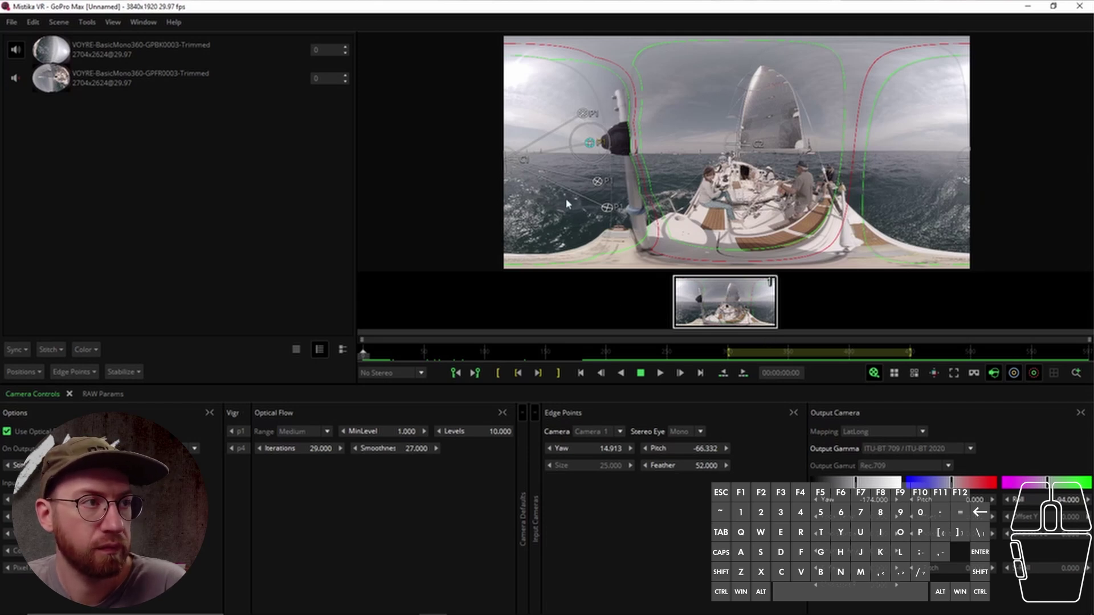
- Open the File menu to reach the Render command for the stitched clip
left_click(16, 29)
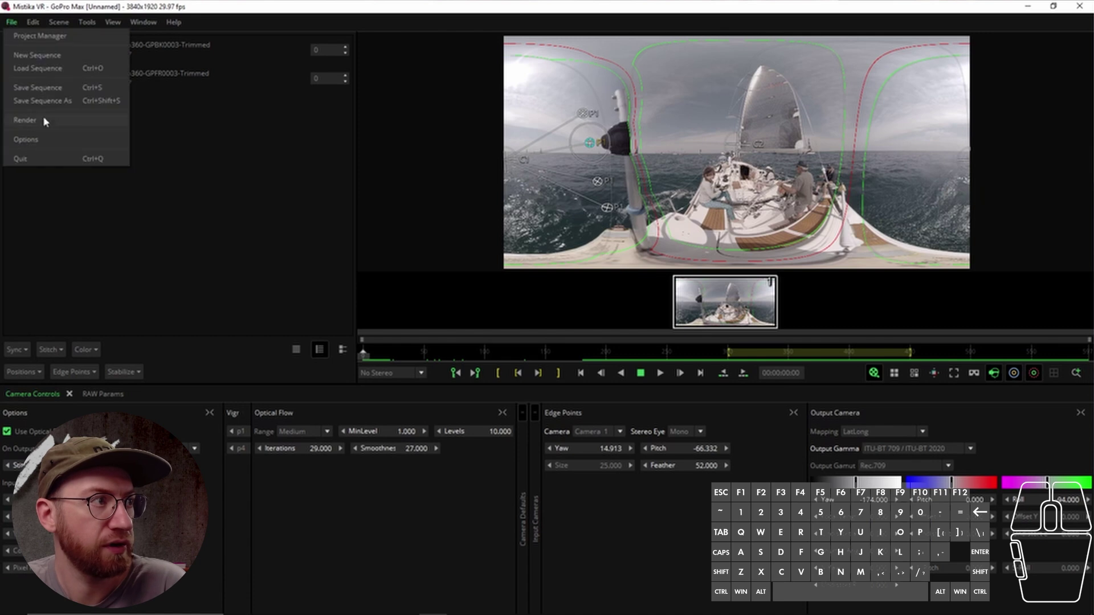
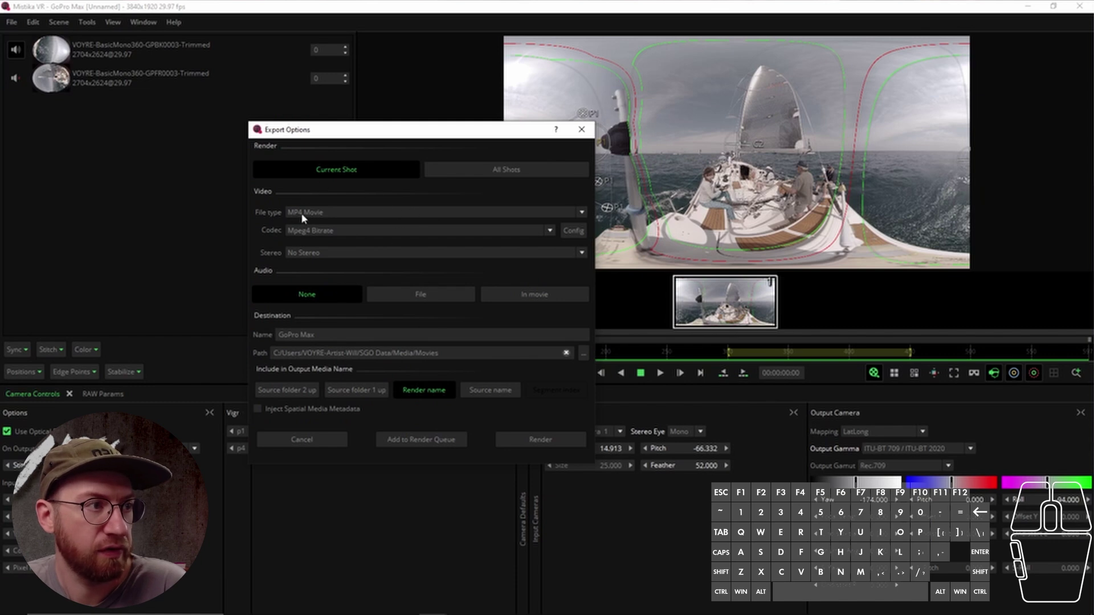
- Browse the export file types and codecs, trying the Mistika format before reopening the type list
left_click(353, 214)
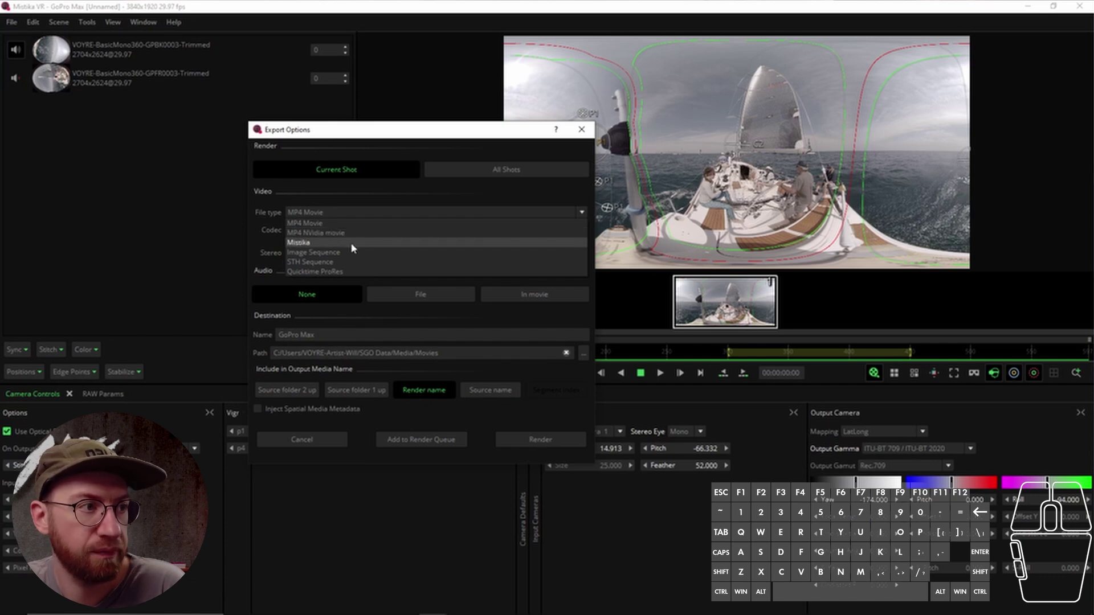
left_click(355, 246)
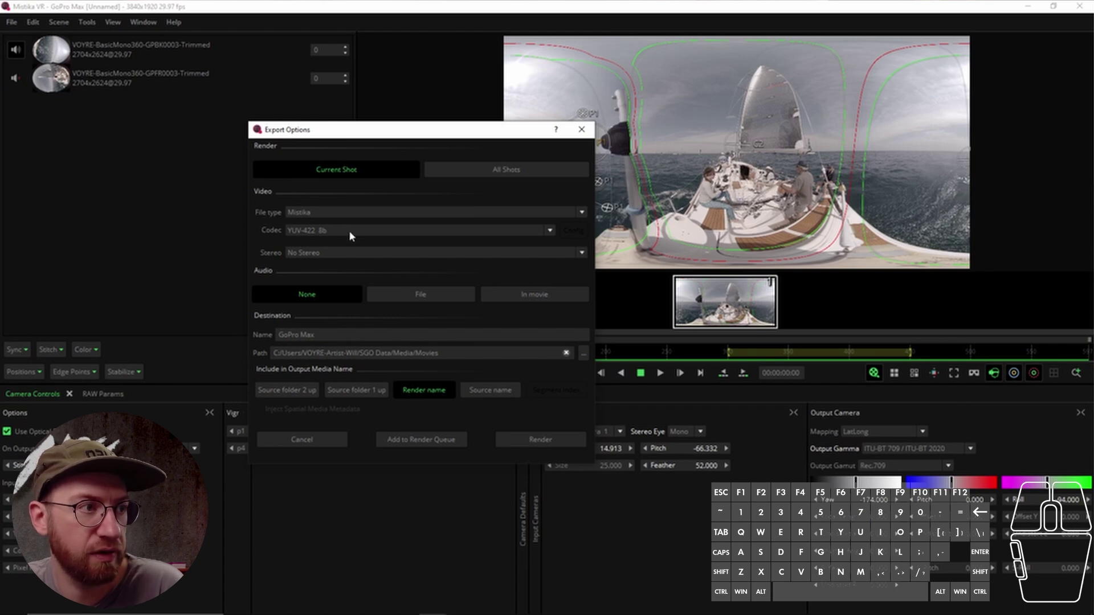
left_click(353, 234)
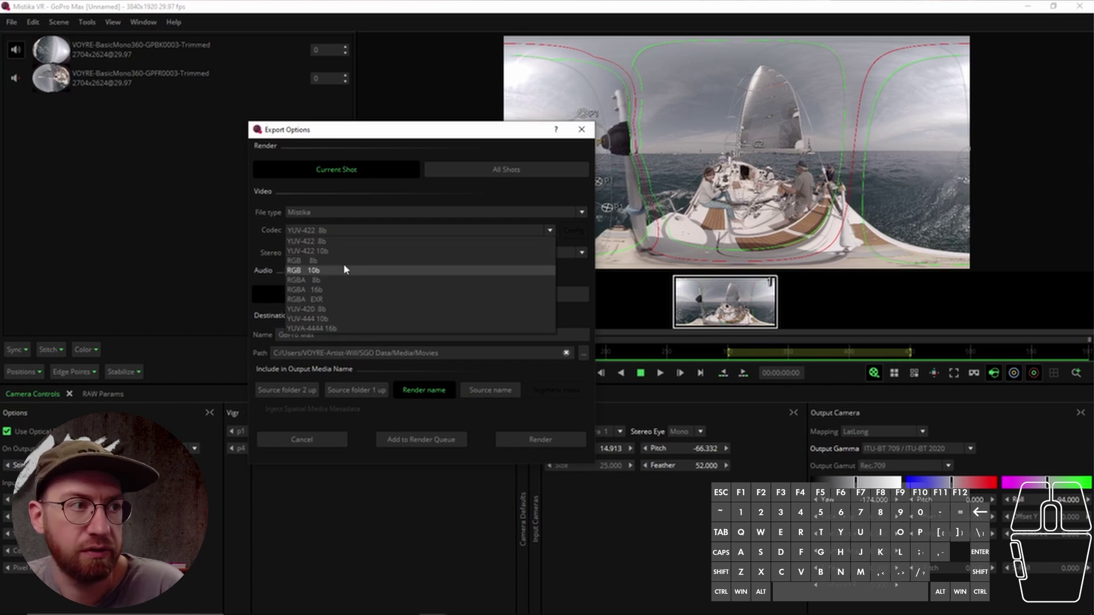
left_click(267, 246)
left_click(319, 213)
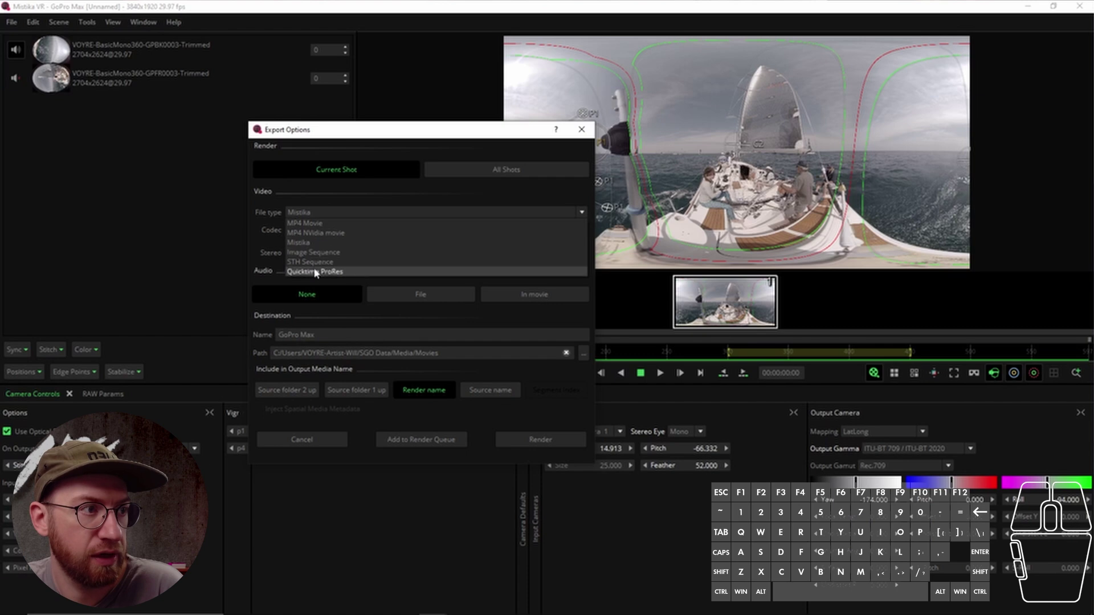
- Choose Quicktime ProRes as the file type with the standard MOV ProRes codec
left_click(317, 275)
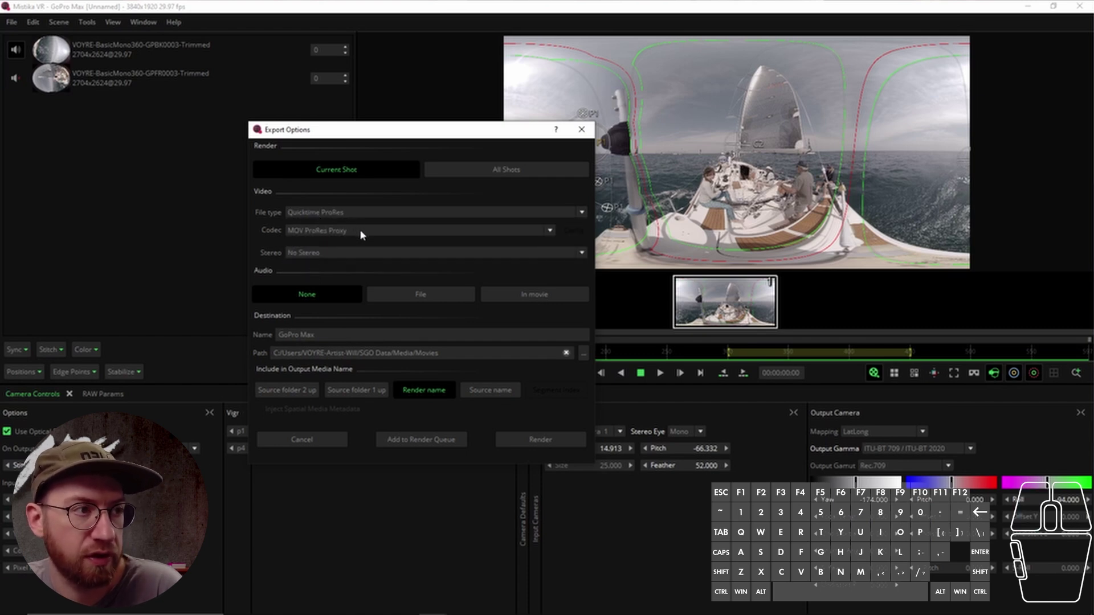
left_click(364, 233)
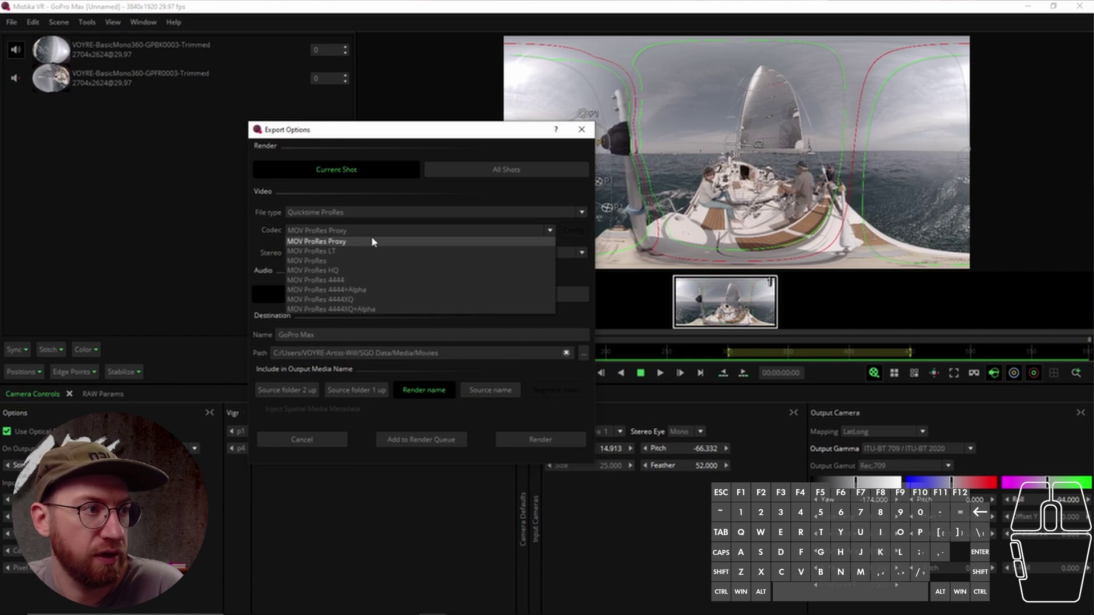
left_click(377, 263)
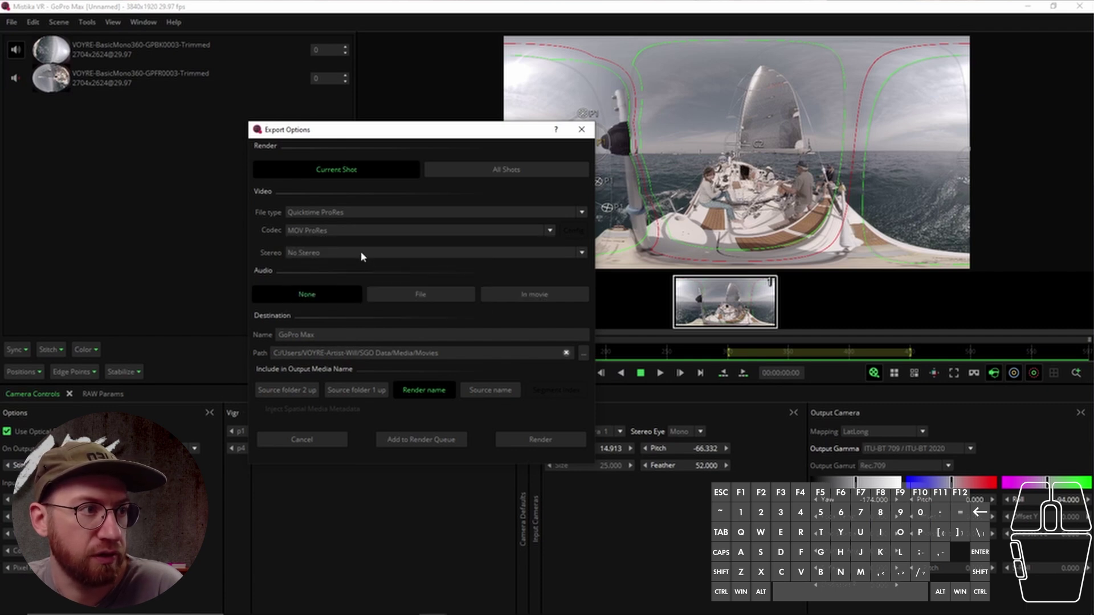
left_click(366, 233)
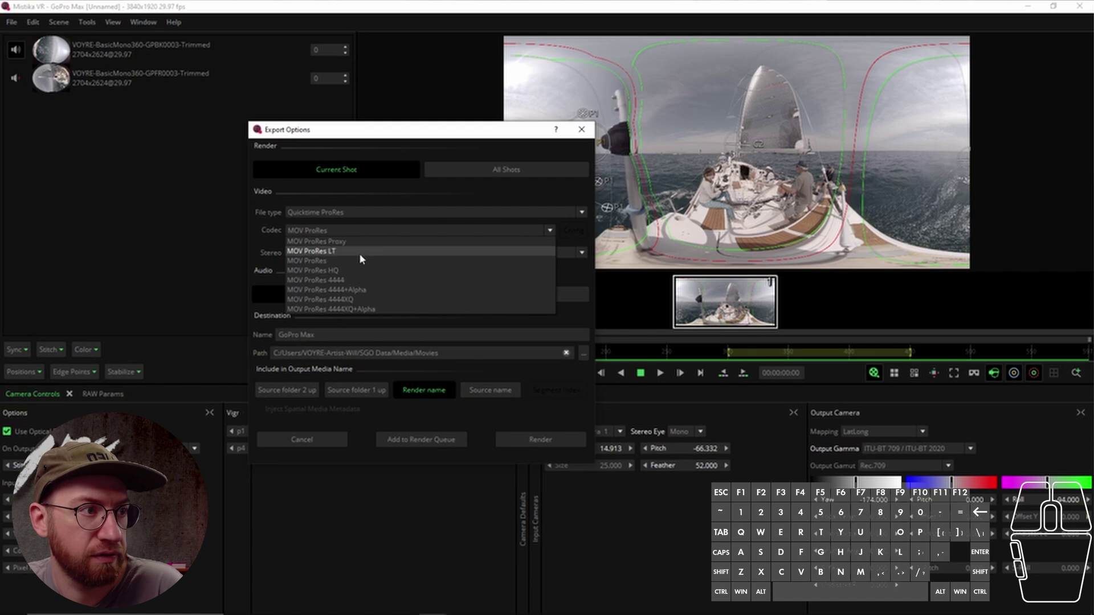
left_click(364, 263)
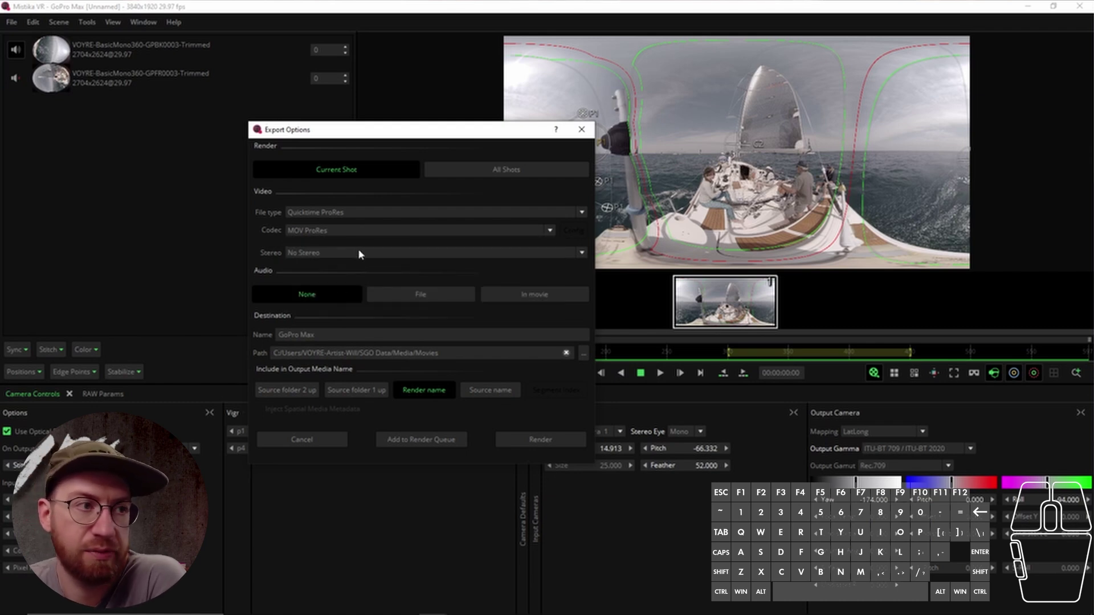
left_click(366, 257)
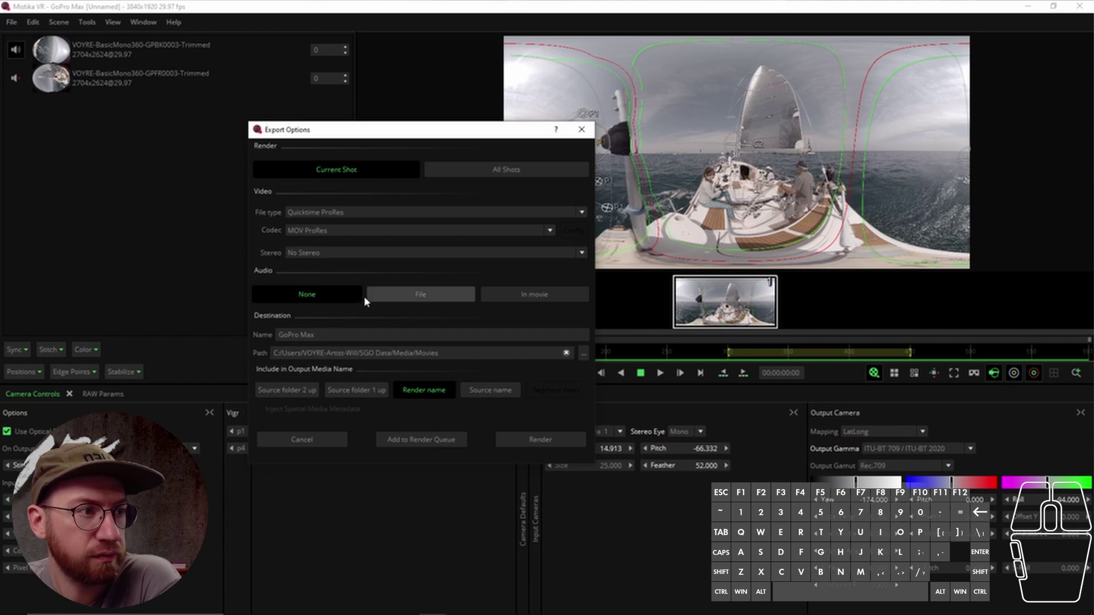
- Set export audio to In movie so sound is embedded in the ProRes file
left_click(343, 299)
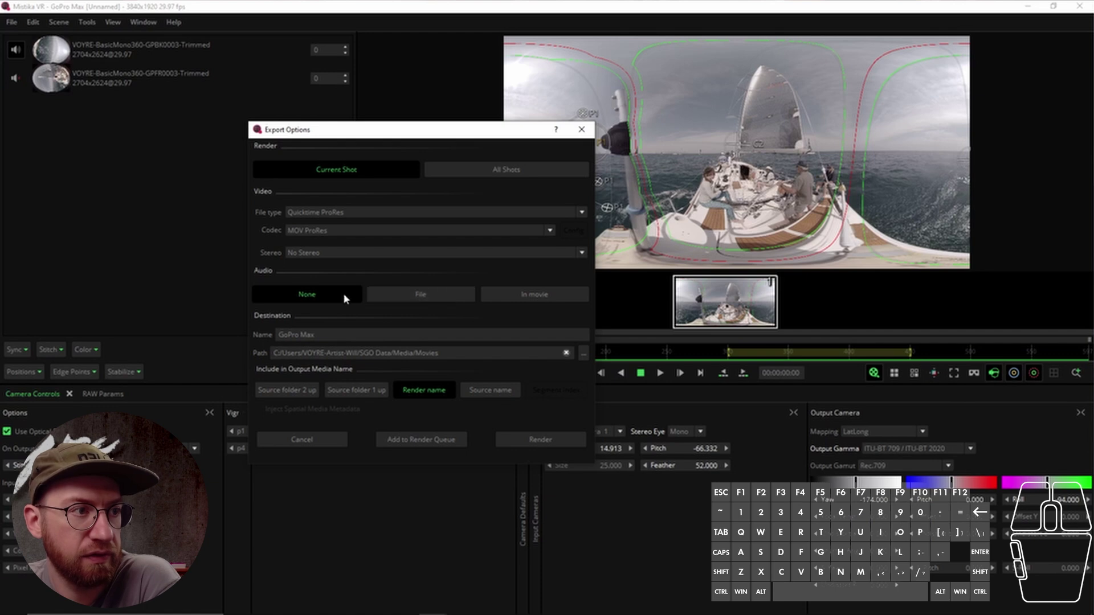
left_click(389, 298)
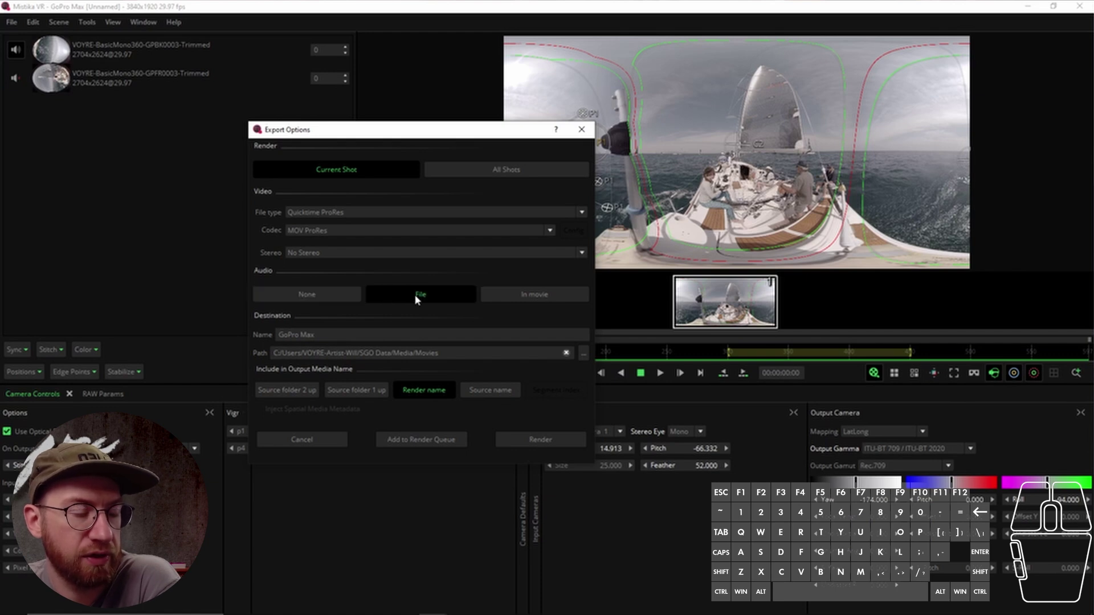
left_click(515, 299)
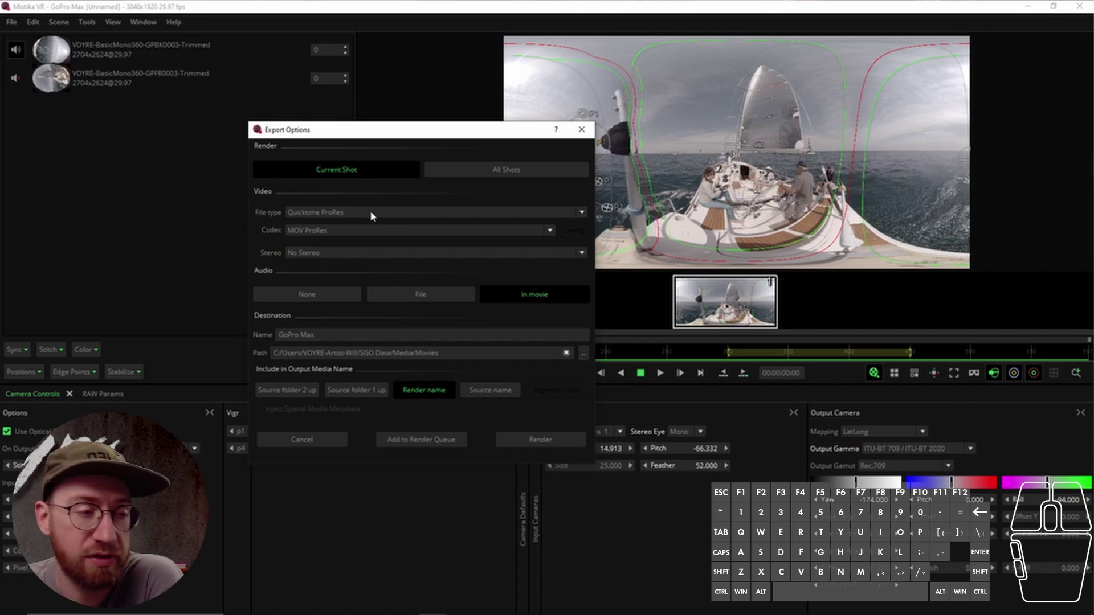
left_click(522, 302)
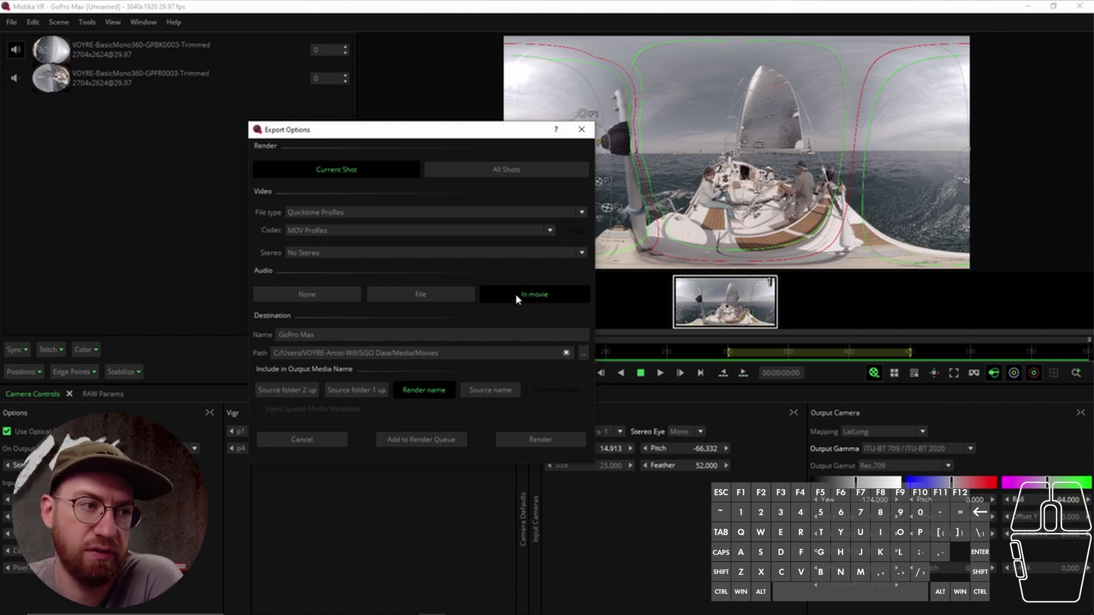
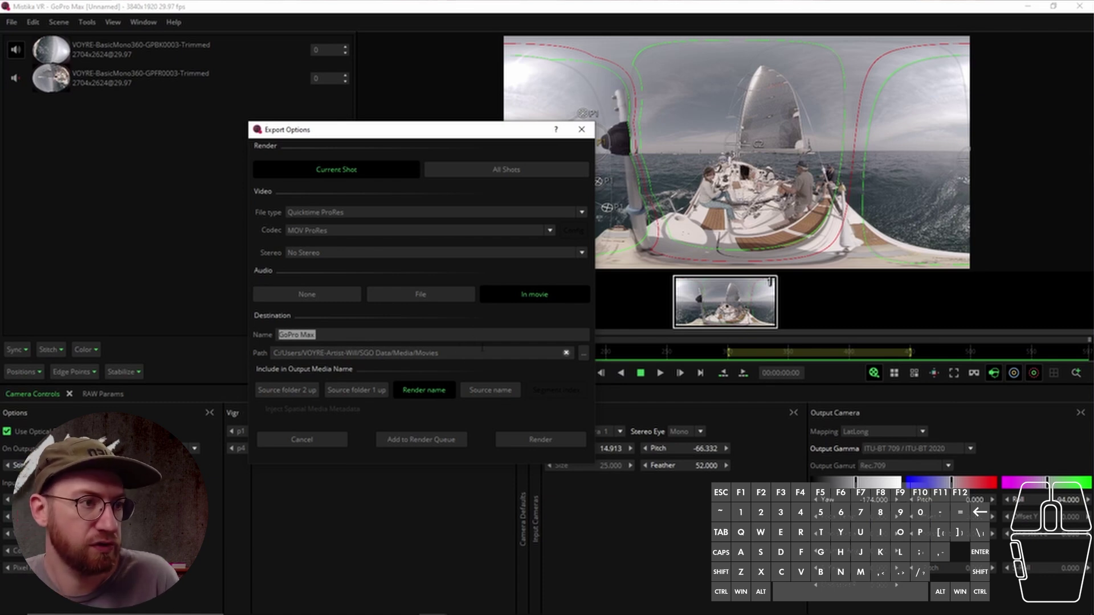
- Target Desktop/Basic 360 Footage and name the output 'GoPro Max - Test Stitch - V1'
left_click(587, 358)
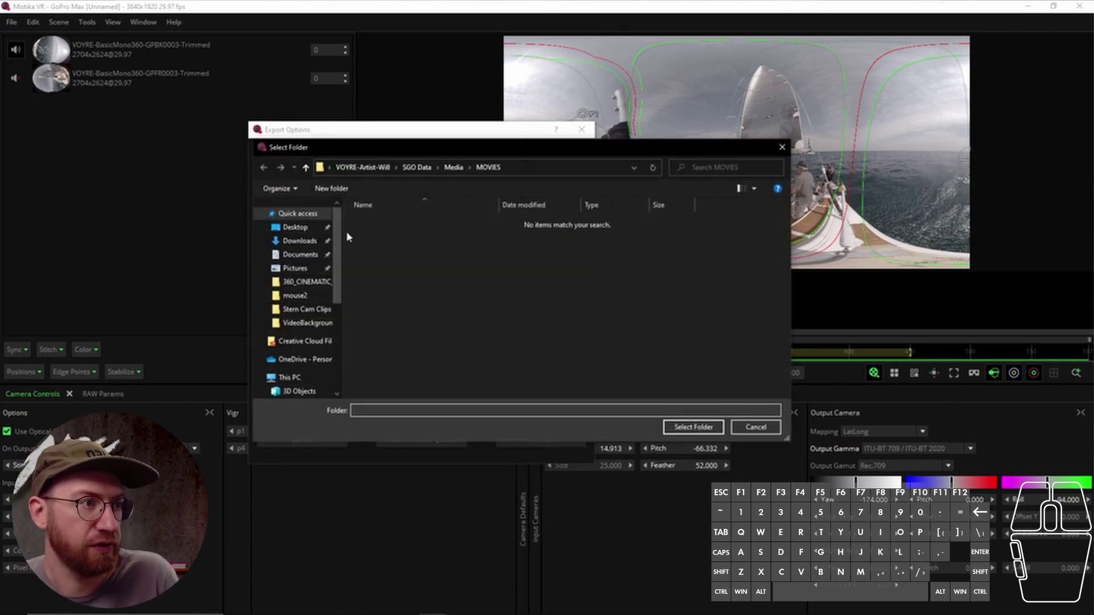
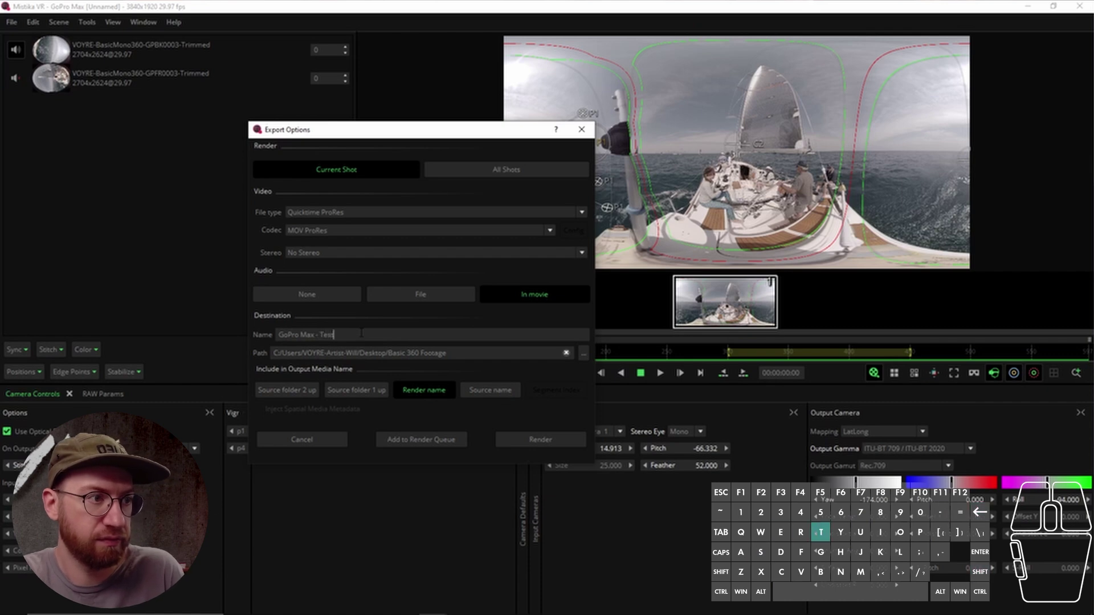
key("space")
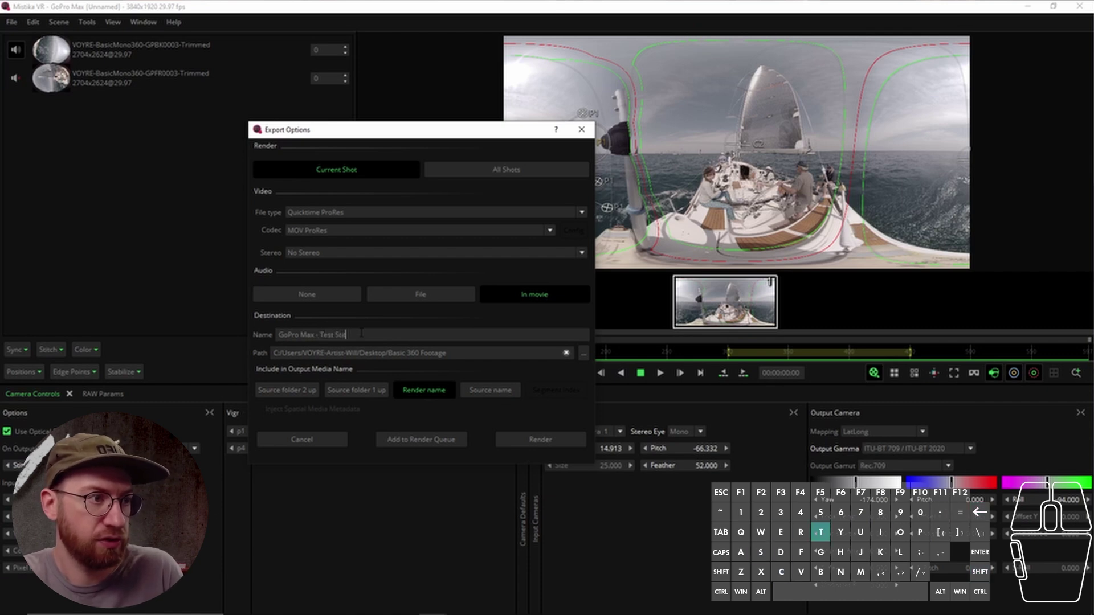
key("space")
key("space")
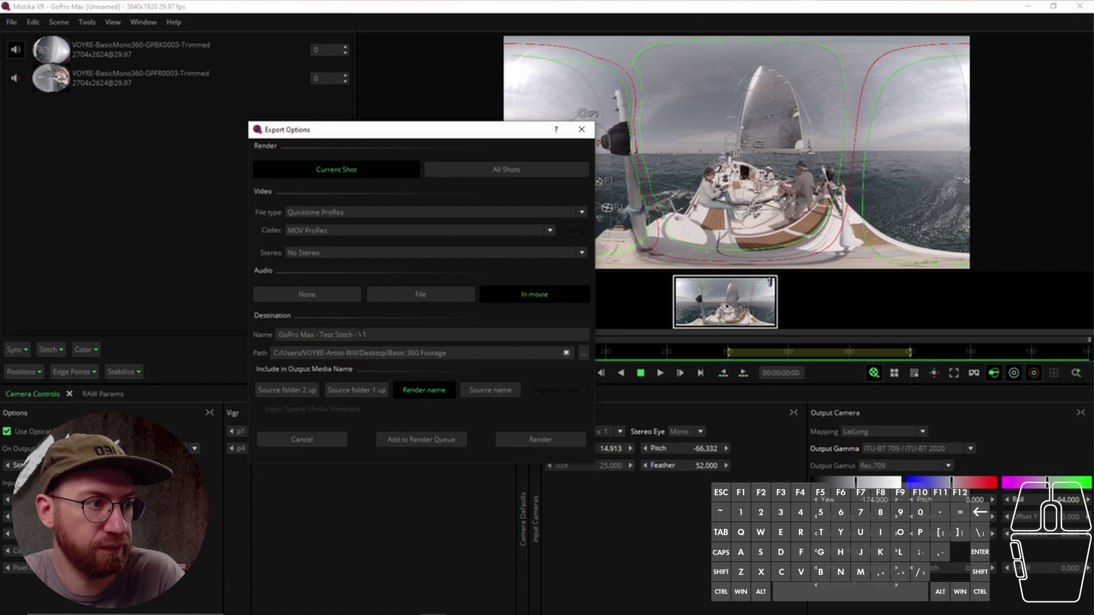
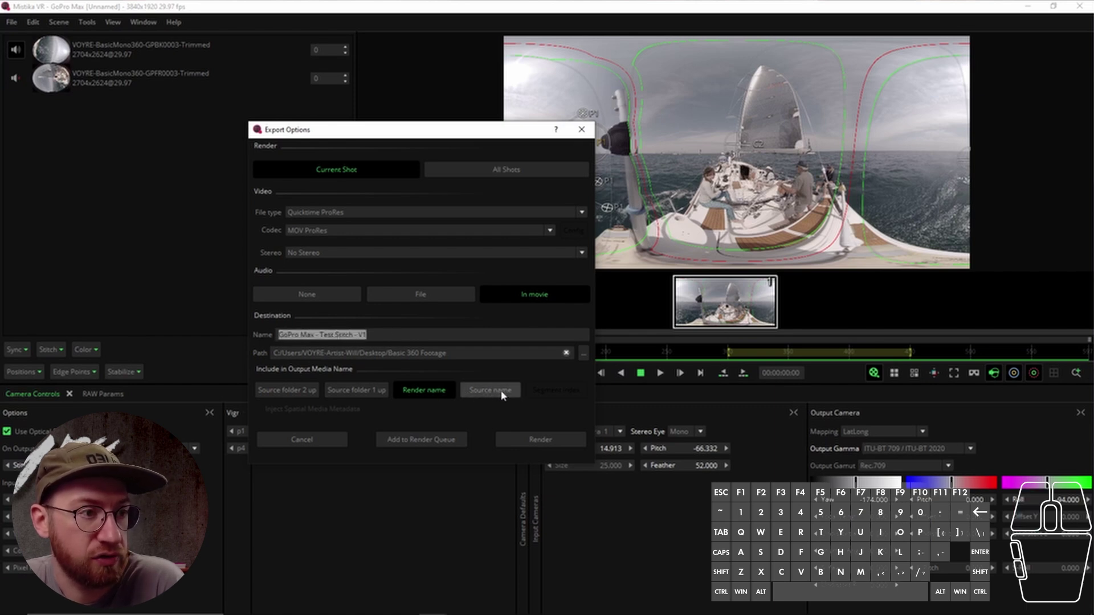
- Compare naming options and All Shots, then keep Current Shot with render name only
left_click(501, 395)
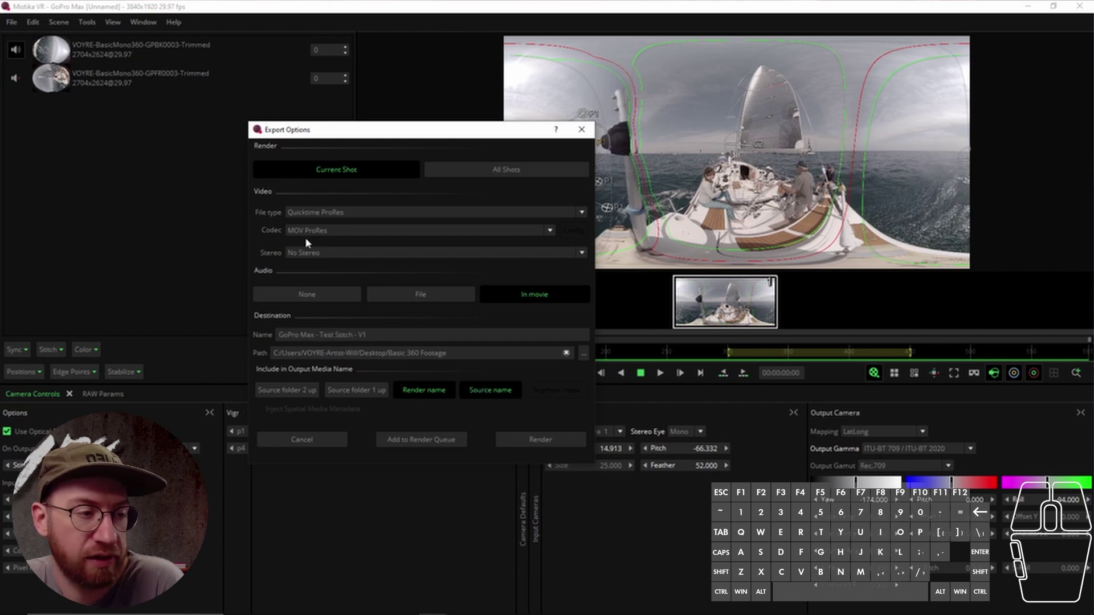
left_click(500, 396)
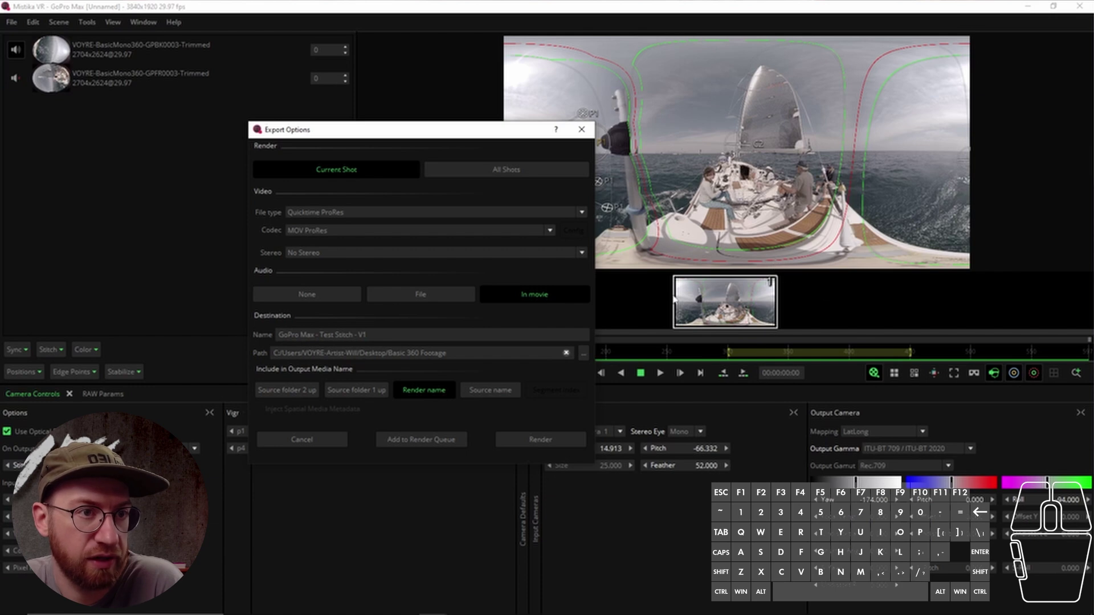
left_click(372, 174)
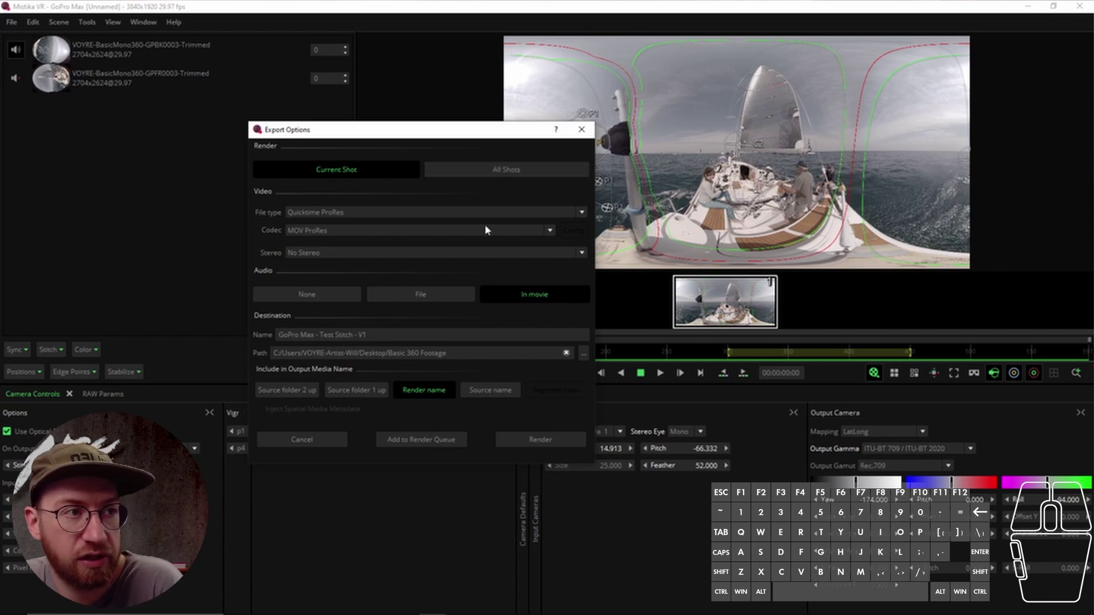
left_click(482, 172)
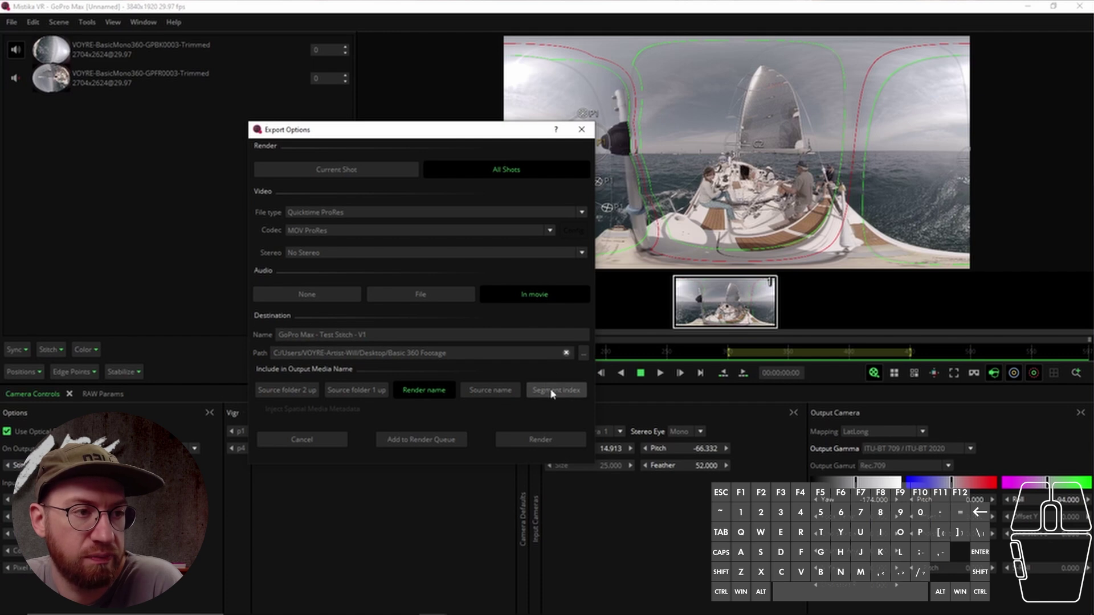
left_click(555, 394)
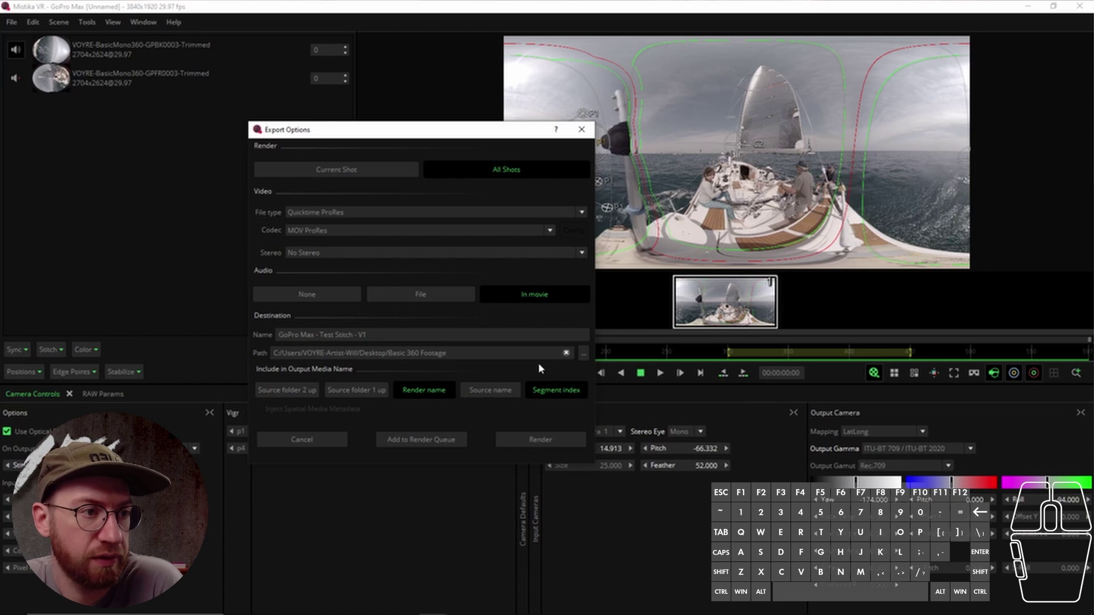
left_click(553, 393)
left_click(390, 171)
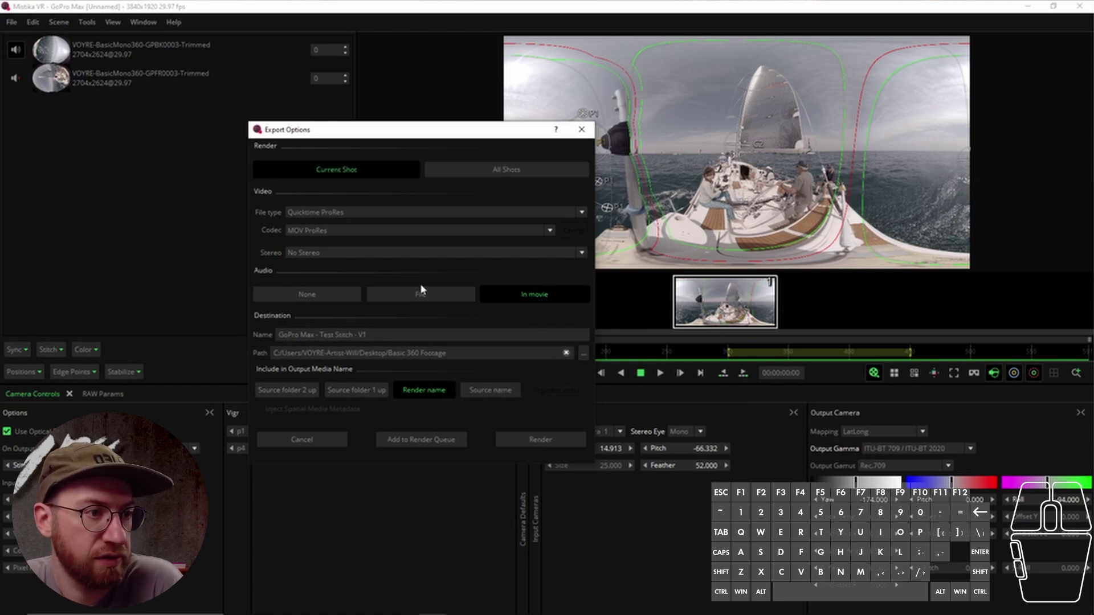
- Start rendering the clip and centre the progress window
left_click(534, 448)
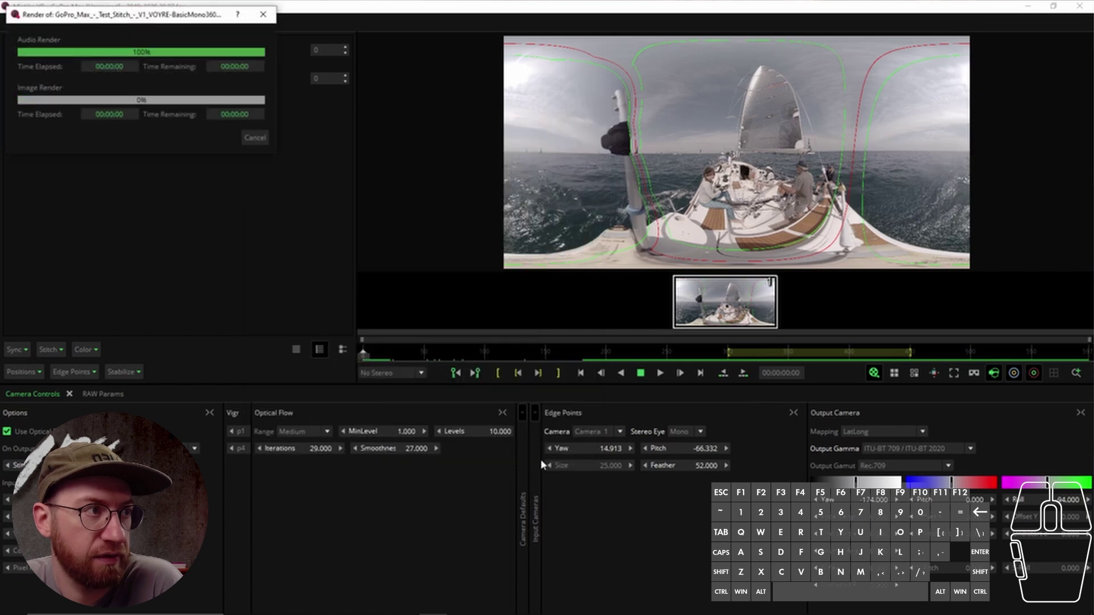
left_click(754, 315)
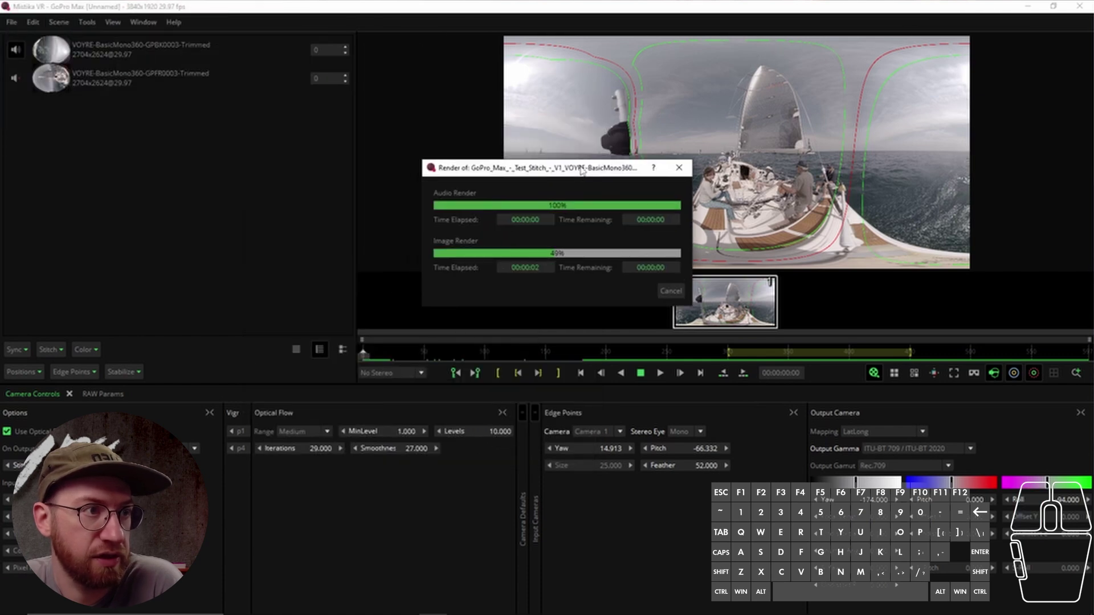